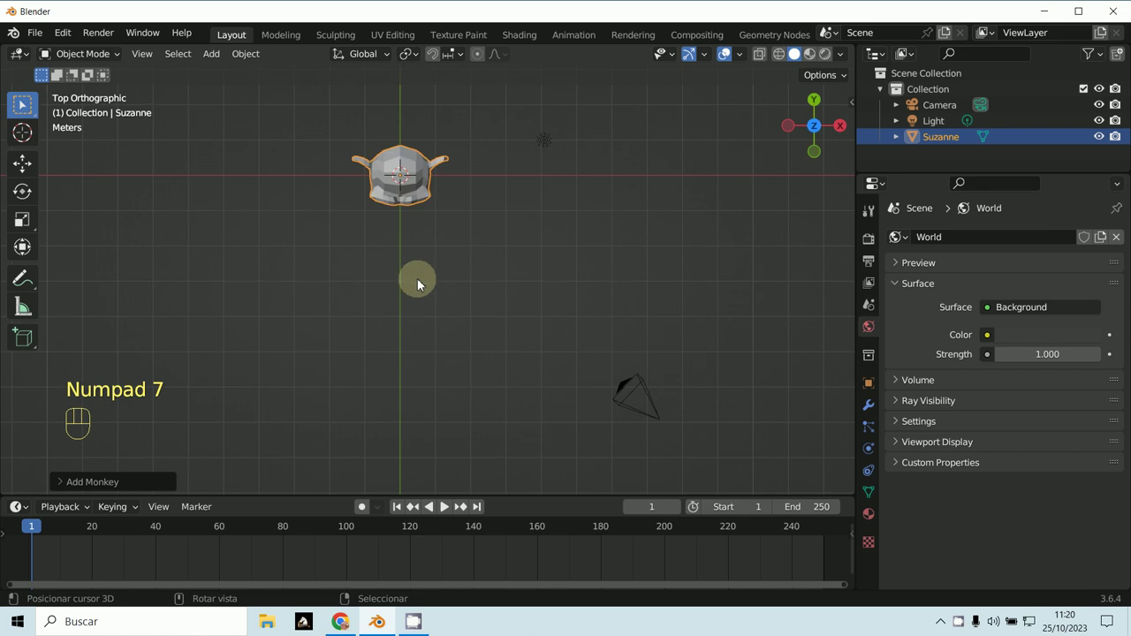
Step: Pan and zoom out the viewport to recentre Suzanne with the camera and light in view
{"action": "left_click_drag", "start_coordinate": [450, 301], "coordinate": [446, 335]}
{"action": "key", "text": "KP_7"}
{"action": "left_click_drag", "start_coordinate": [449, 348], "coordinate": [453, 419]}
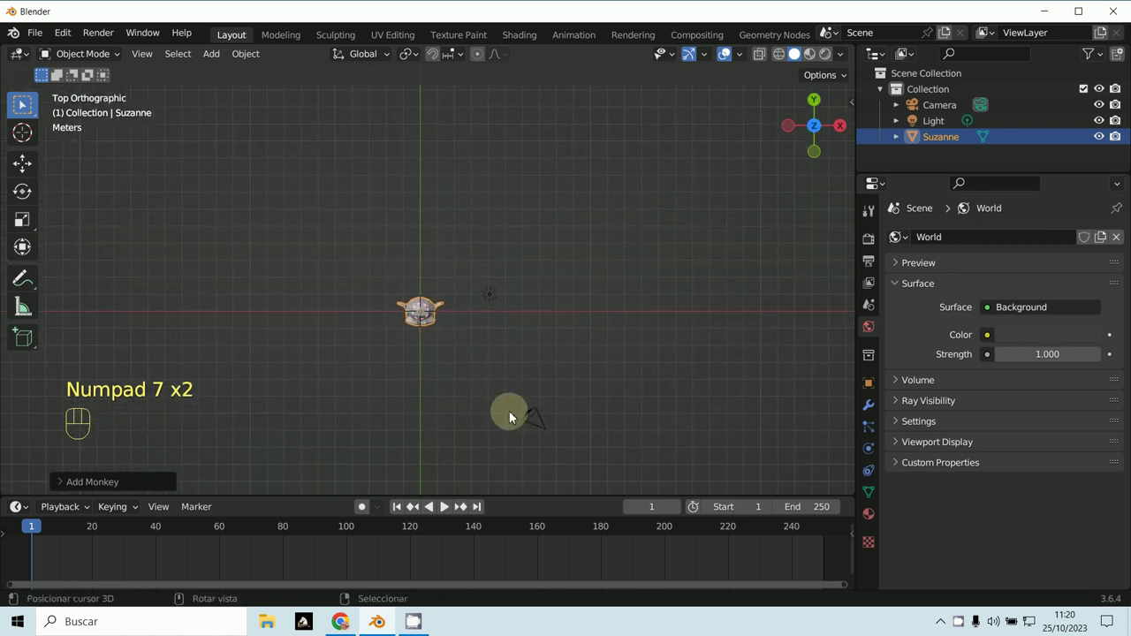
Step: Step the view around Suzanne with repeated Numpad 4 orbits, leaving top ortho for perspective
{"action": "key", "text": "KP_4"}
{"action": "key", "text": "KP_4"}
{"action": "key", "text": "KP_4"}
{"action": "key", "text": "KP_4"}
{"action": "key", "text": "KP_4"}
{"action": "key", "text": "KP_4"}
{"action": "key", "text": "KP_4"}
{"action": "key", "text": "KP_4"}
{"action": "key", "text": "KP_4"}
{"action": "key", "text": "KP_4"}
{"action": "key", "text": "KP_4"}
{"action": "key", "text": "KP_4"}
{"action": "key", "text": "KP_4"}
{"action": "key", "text": "KP_4"}
{"action": "key", "text": "KP_4"}
{"action": "key", "text": "KP_4"}
{"action": "key", "text": "KP_4"}
{"action": "key", "text": "KP_4"}
{"action": "key", "text": "KP_4"}
{"action": "key", "text": "KP_4"}
{"action": "key", "text": "KP_4"}
{"action": "key", "text": "KP_4"}
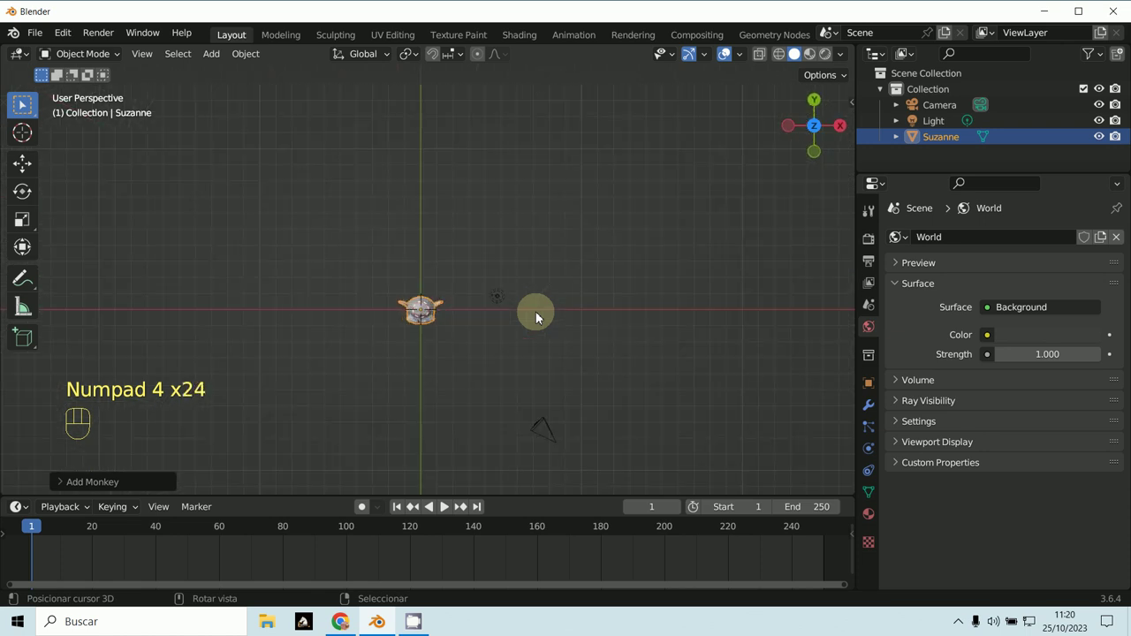
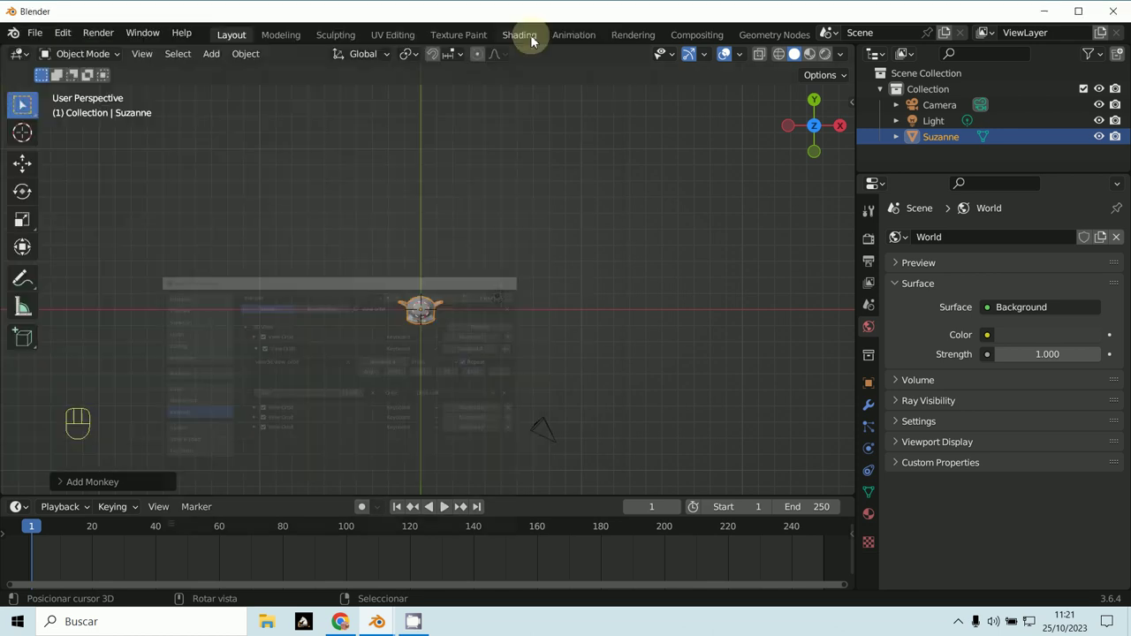
Step: Orbit the view around Suzanne in repeated Numpad 4 steps
{"action": "key", "text": "KP_4"}
{"action": "key", "text": "KP_4"}
{"action": "key", "text": "KP_4"}
{"action": "key", "text": "KP_4"}
{"action": "key", "text": "KP_4"}
{"action": "key", "text": "KP_4"}
{"action": "key", "text": "KP_4"}
{"action": "key", "text": "KP_4"}
{"action": "key", "text": "KP_4"}
{"action": "key", "text": "KP_4"}
{"action": "key", "text": "KP_4"}
{"action": "key", "text": "KP_4"}
{"action": "key", "text": "KP_4"}
{"action": "key", "text": "KP_4"}
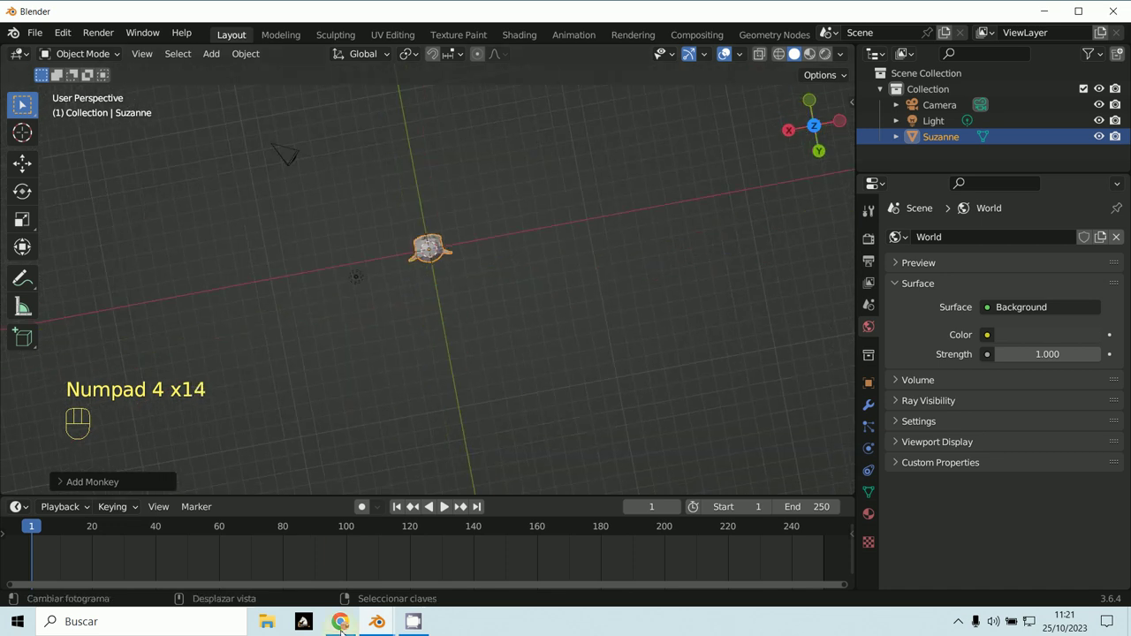
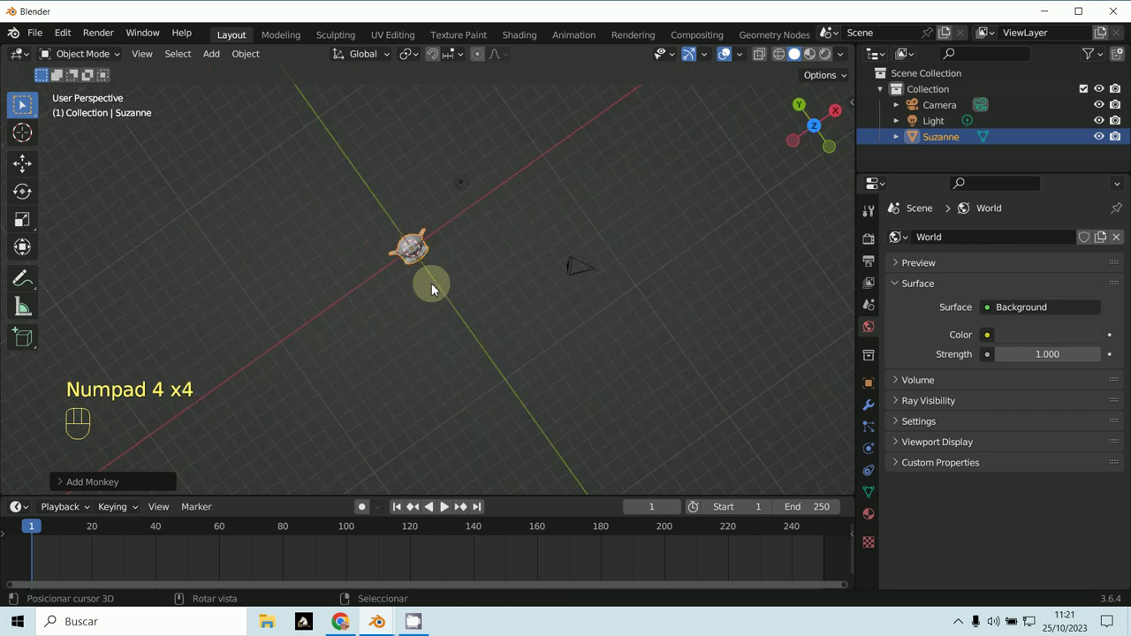
Step: Roll the view, then orbit left and right with Numpad 4 and 6 to compare directions
{"action": "key", "text": "KP_4"}
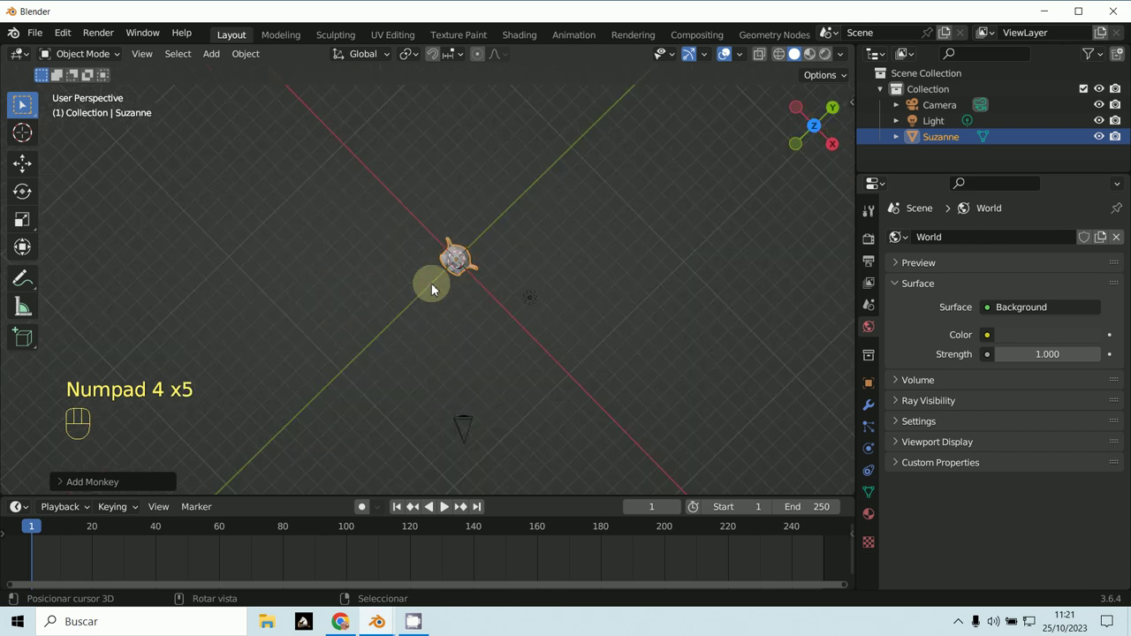
{"action": "key", "text": "KP_4"}
{"action": "key", "text": "KP_4"}
{"action": "key", "text": "KP_4"}
{"action": "key", "text": "KP_4"}
{"action": "key", "text": "KP_6"}
{"action": "key", "text": "KP_6"}
{"action": "key", "text": "KP_6"}
{"action": "key", "text": "Escape"}
{"action": "key", "text": "KP_4"}
{"action": "key", "text": "KP_4"}
{"action": "key", "text": "KP_4"}
Step: Return to front view with Numpad 1, drag to a level side angle, then orbit a few steps
{"action": "key", "text": "KP_1"}
{"action": "left_click_drag", "start_coordinate": [535, 392], "coordinate": [536, 378]}
{"action": "key", "text": "KP_1"}
{"action": "key", "text": "KP_4"}
{"action": "key", "text": "KP_4"}
{"action": "key", "text": "KP_4"}
{"action": "key", "text": "KP_4"}
{"action": "key", "text": "Escape"}
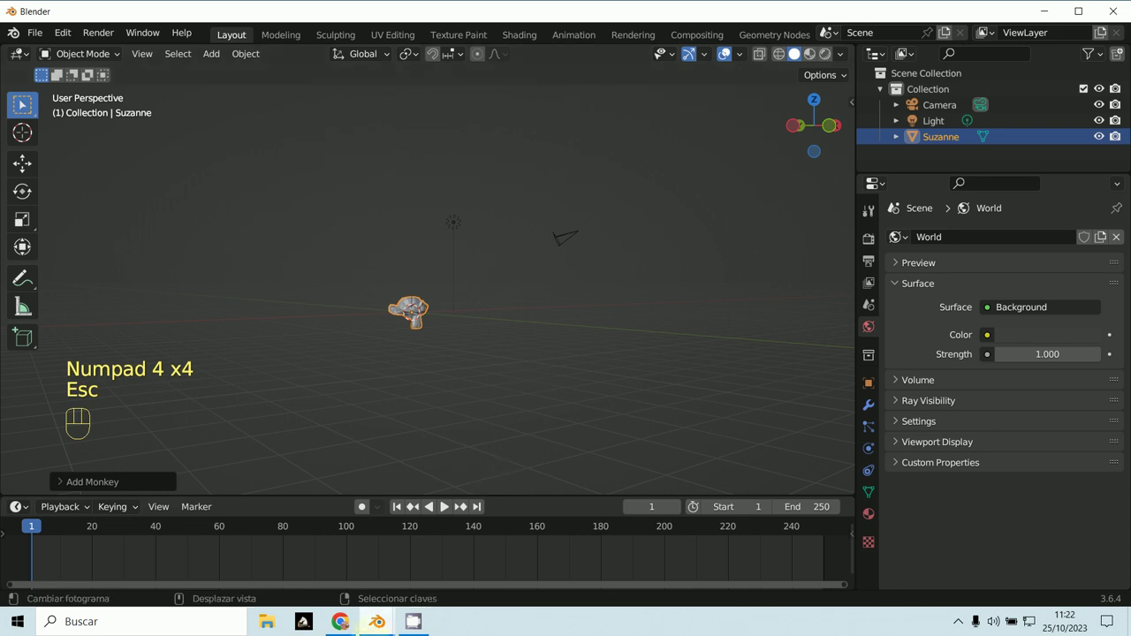
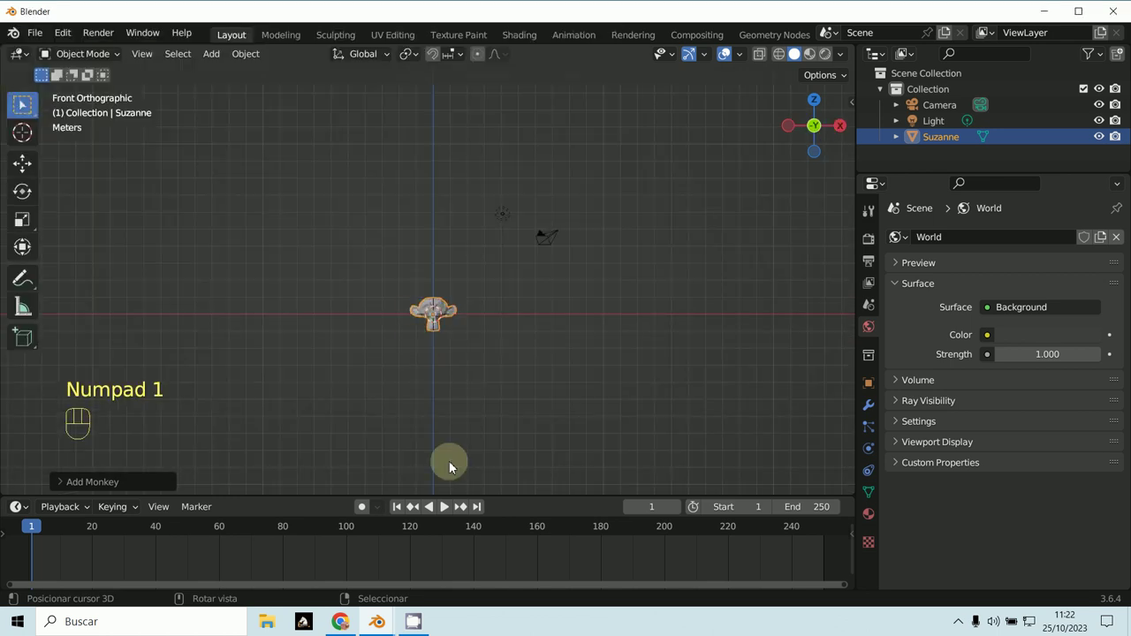
Step: Orbit around Suzanne in Numpad 4 steps, then return to the front orthographic view
{"action": "key", "text": "KP_4"}
{"action": "key", "text": "KP_4"}
{"action": "key", "text": "KP_4"}
{"action": "key", "text": "KP_4"}
{"action": "key", "text": "KP_4"}
{"action": "key", "text": "KP_4"}
{"action": "key", "text": "KP_4"}
{"action": "key", "text": "KP_4"}
{"action": "key", "text": "KP_4"}
{"action": "key", "text": "KP_4"}
{"action": "key", "text": "KP_4"}
{"action": "key", "text": "Escape"}
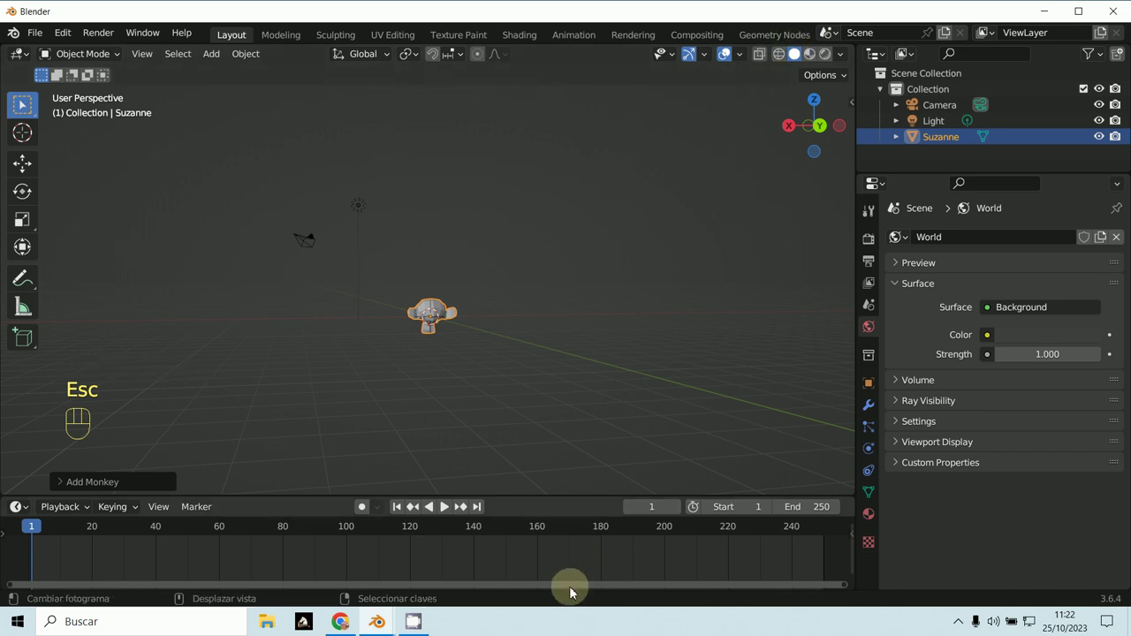
{"action": "key", "text": "KP_1"}
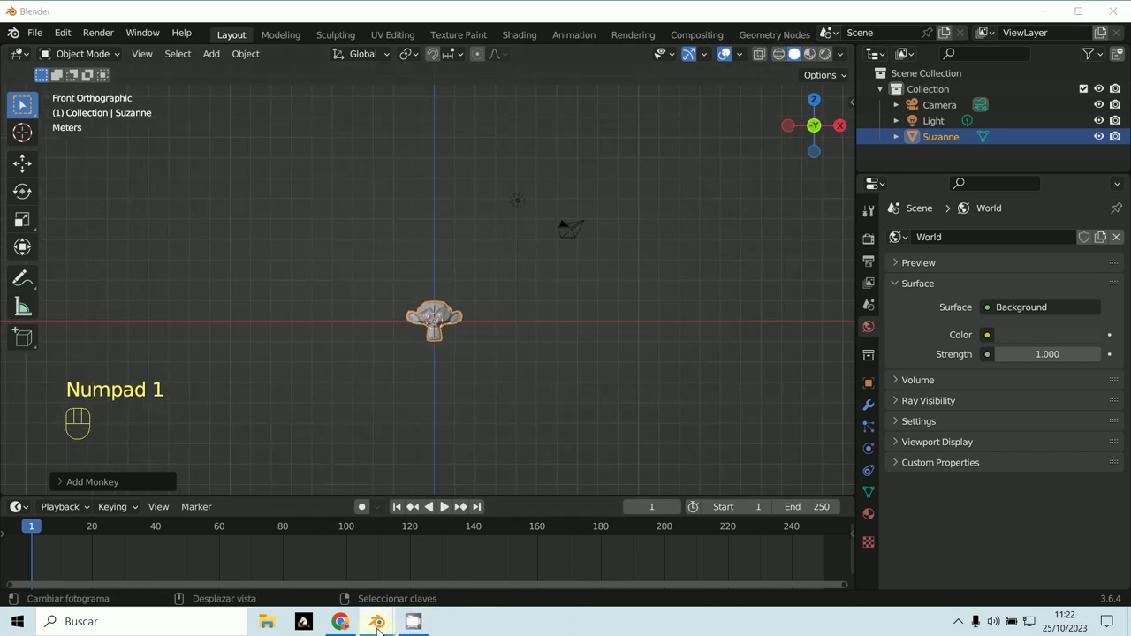
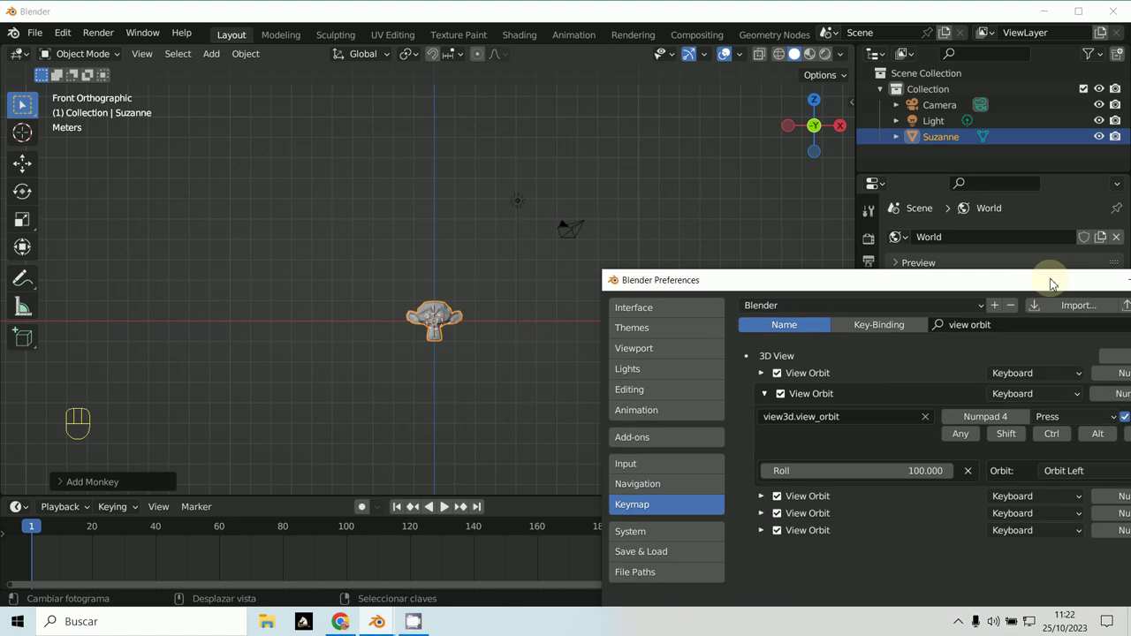
Step: Test the Numpad 4 orbit with the edited roll value, then reset to front view
{"action": "left_click", "coordinate": [443, 224]}
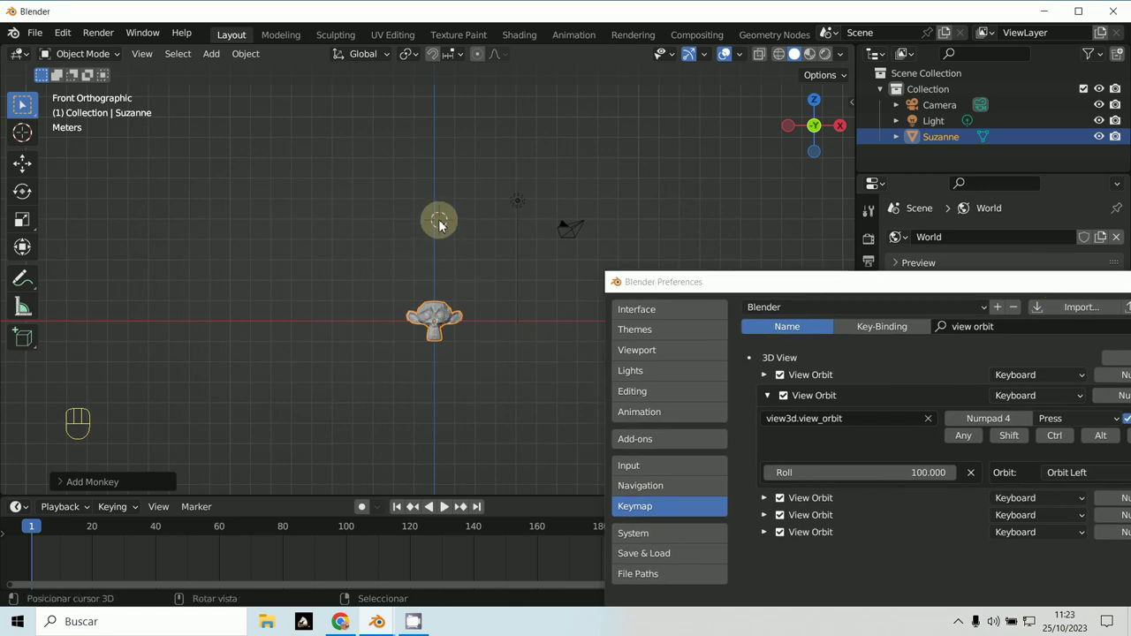
{"action": "key", "text": "KP_4"}
{"action": "key", "text": "KP_4"}
{"action": "key", "text": "KP_4"}
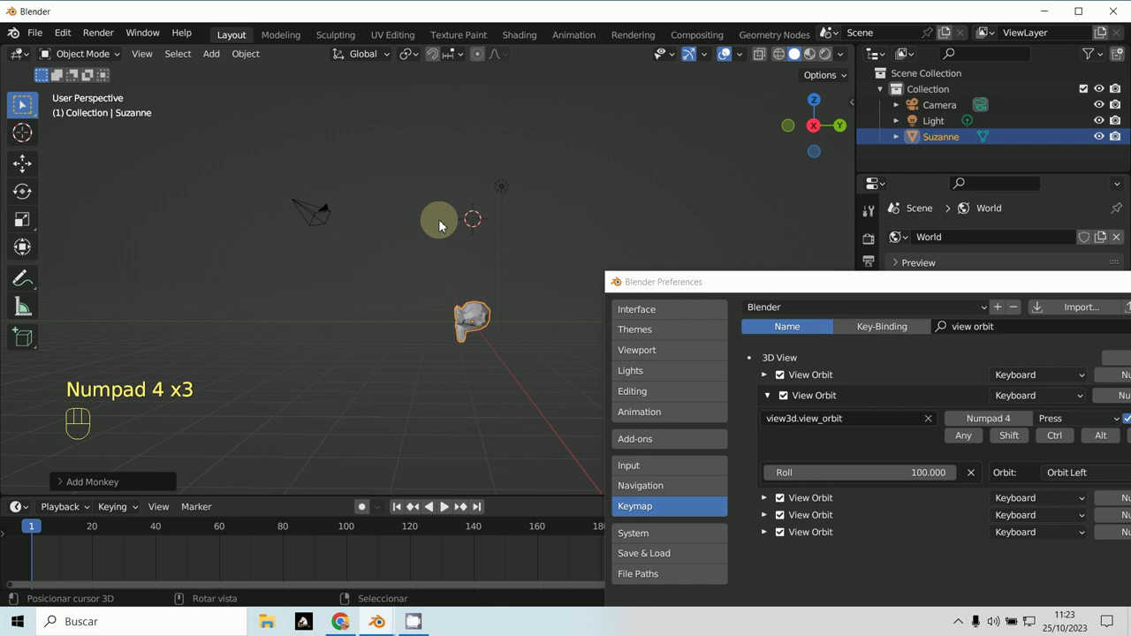
{"action": "key", "text": "KP_4"}
{"action": "key", "text": "KP_4"}
{"action": "key", "text": "KP_4"}
{"action": "key", "text": "KP_4"}
{"action": "key", "text": "KP_4"}
{"action": "key", "text": "KP_4"}
{"action": "key", "text": "KP_4"}
{"action": "key", "text": "KP_4"}
{"action": "key", "text": "KP_4"}
{"action": "key", "text": "KP_4"}
{"action": "key", "text": "KP_4"}
{"action": "key", "text": "KP_4"}
{"action": "key", "text": "KP_4"}
{"action": "key", "text": "KP_4"}
{"action": "key", "text": "KP_4"}
{"action": "key", "text": "KP_4"}
{"action": "key", "text": "KP_4"}
{"action": "key", "text": "KP_4"}
{"action": "key", "text": "KP_4"}
{"action": "key", "text": "KP_4"}
{"action": "key", "text": "KP_4"}
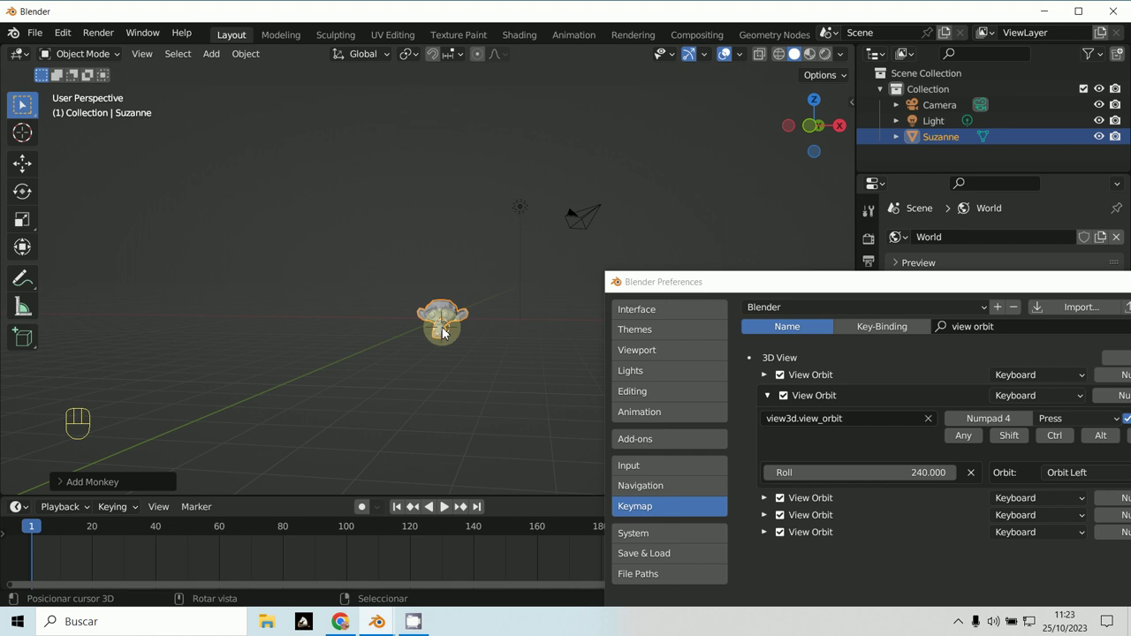
{"action": "key", "text": "KP_1"}
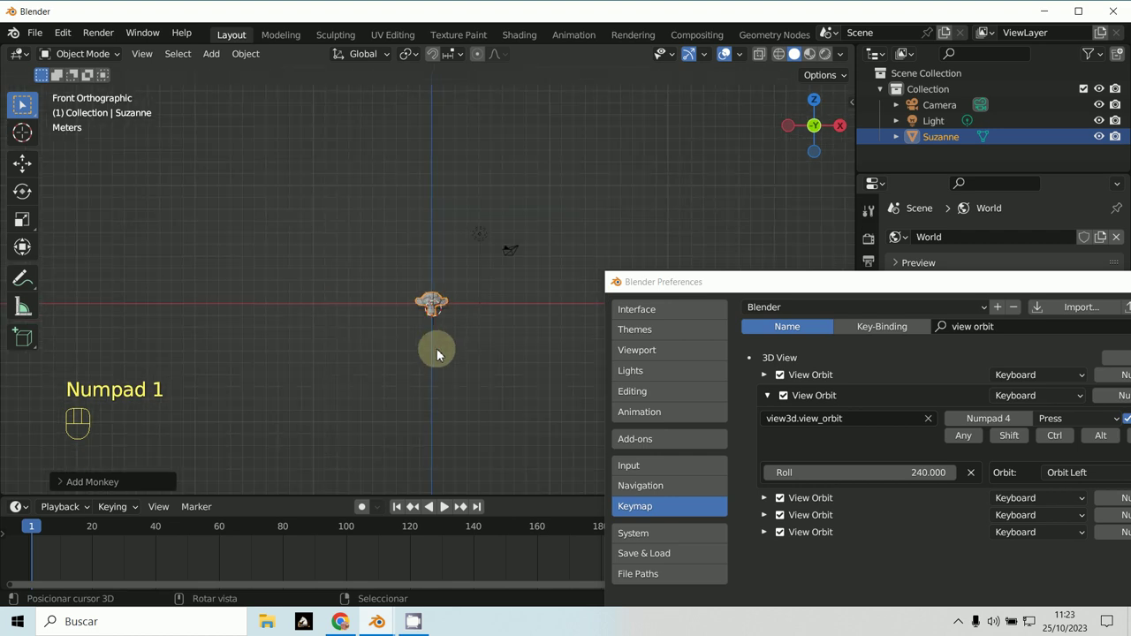
Step: Test the Numpad 4 orbit with roll 240, then reset to front view
{"action": "key", "text": "KP_4"}
{"action": "key", "text": "KP_4"}
{"action": "key", "text": "KP_4"}
{"action": "key", "text": "KP_4"}
{"action": "key", "text": "KP_4"}
{"action": "key", "text": "KP_4"}
{"action": "key", "text": "KP_4"}
{"action": "key", "text": "KP_4"}
{"action": "key", "text": "KP_4"}
{"action": "key", "text": "KP_4"}
{"action": "key", "text": "KP_4"}
{"action": "key", "text": "KP_4"}
{"action": "key", "text": "KP_4"}
{"action": "key", "text": "KP_4"}
{"action": "key", "text": "KP_4"}
{"action": "key", "text": "KP_4"}
{"action": "key", "text": "Escape"}
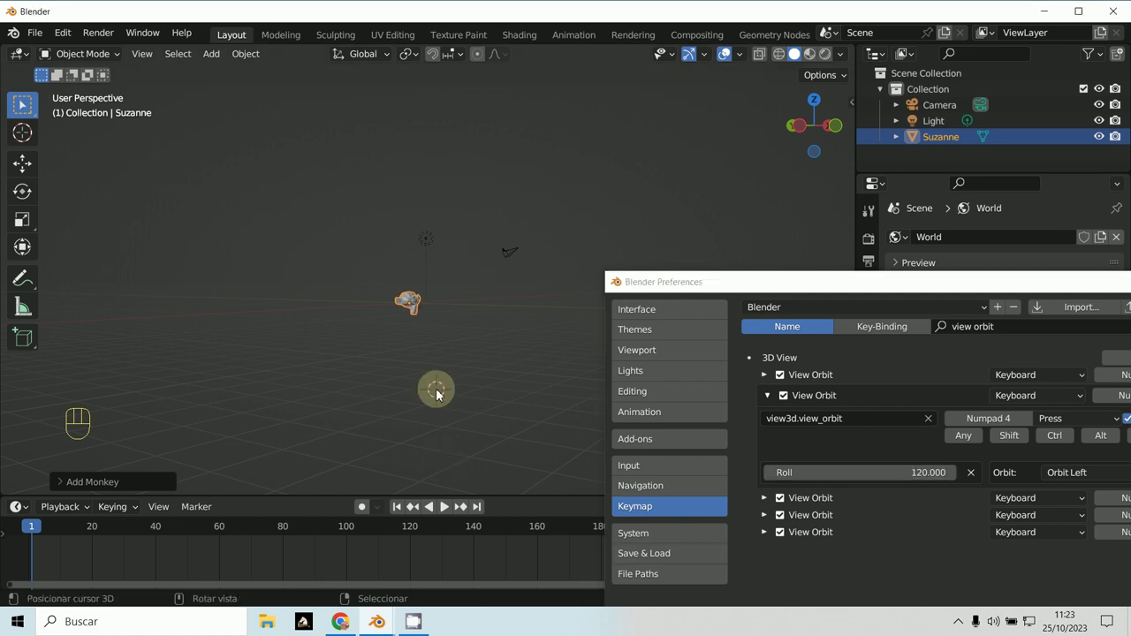
{"action": "key", "text": "KP_1"}
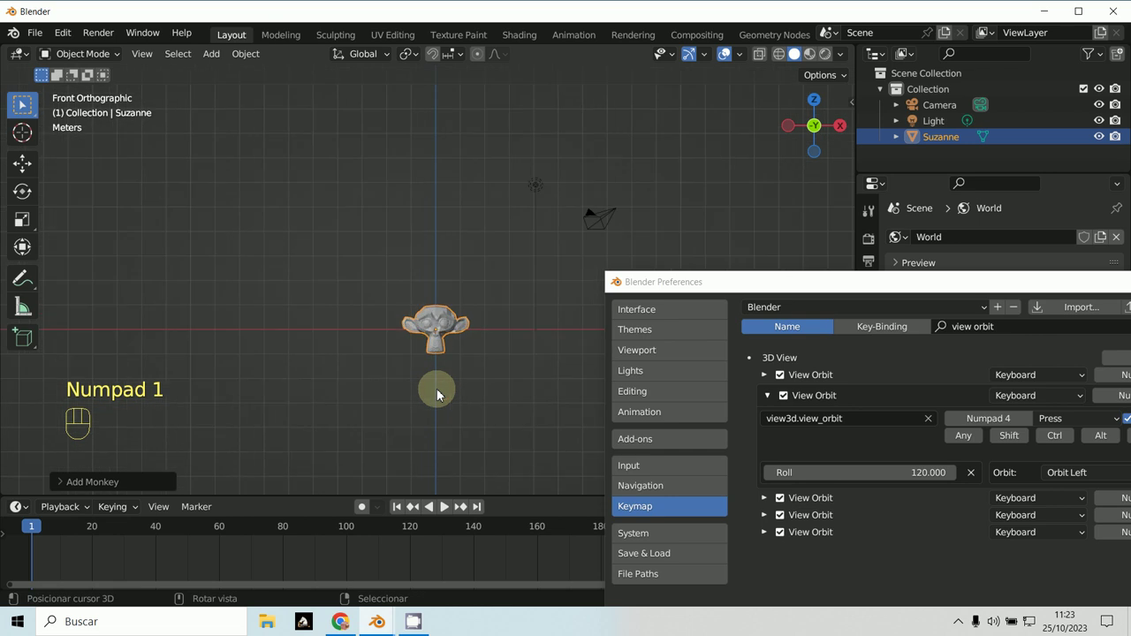
Step: Test the Numpad 4 orbit with roll 120 around Suzanne
{"action": "key", "text": "KP_4"}
{"action": "key", "text": "KP_4"}
{"action": "key", "text": "KP_4"}
{"action": "key", "text": "KP_4"}
{"action": "key", "text": "KP_4"}
{"action": "key", "text": "KP_4"}
{"action": "key", "text": "KP_4"}
{"action": "key", "text": "KP_4"}
{"action": "key", "text": "KP_4"}
{"action": "key", "text": "KP_4"}
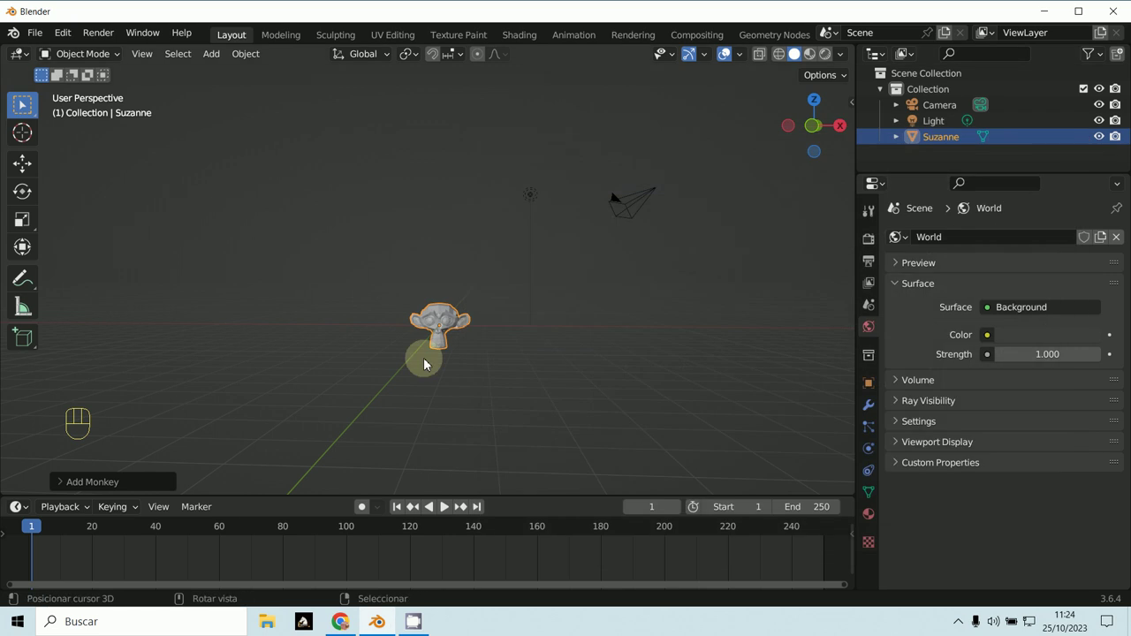
Step: Orbit the view around Suzanne in repeated numpad-4 steps to test the reset keymap
{"action": "key", "text": "KP_1"}
{"action": "key", "text": "KP_4"}
{"action": "key", "text": "KP_4"}
{"action": "key", "text": "KP_4"}
{"action": "key", "text": "KP_4"}
{"action": "key", "text": "KP_4"}
{"action": "key", "text": "KP_4"}
{"action": "key", "text": "KP_4"}
{"action": "key", "text": "KP_4"}
{"action": "key", "text": "KP_4"}
{"action": "key", "text": "KP_4"}
{"action": "key", "text": "KP_4"}
{"action": "key", "text": "KP_4"}
{"action": "key", "text": "Escape"}
Step: Return to the front orthographic view and frame Suzanne up close
{"action": "left_click", "coordinate": [512, 362]}
{"action": "key", "text": "KP_4"}
{"action": "key", "text": "KP_1"}
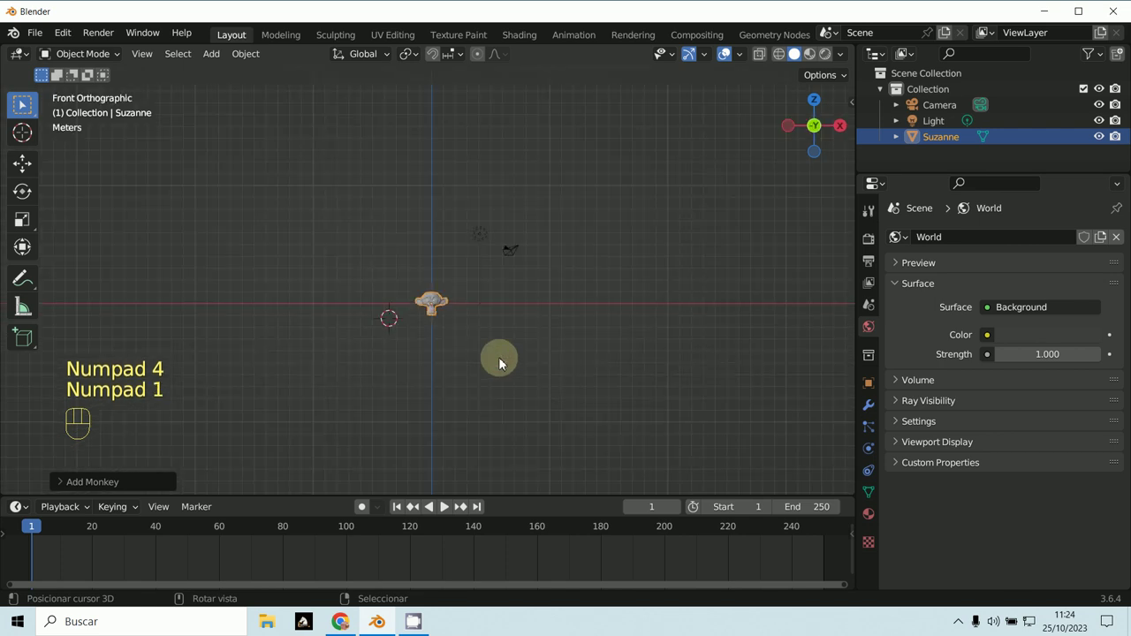
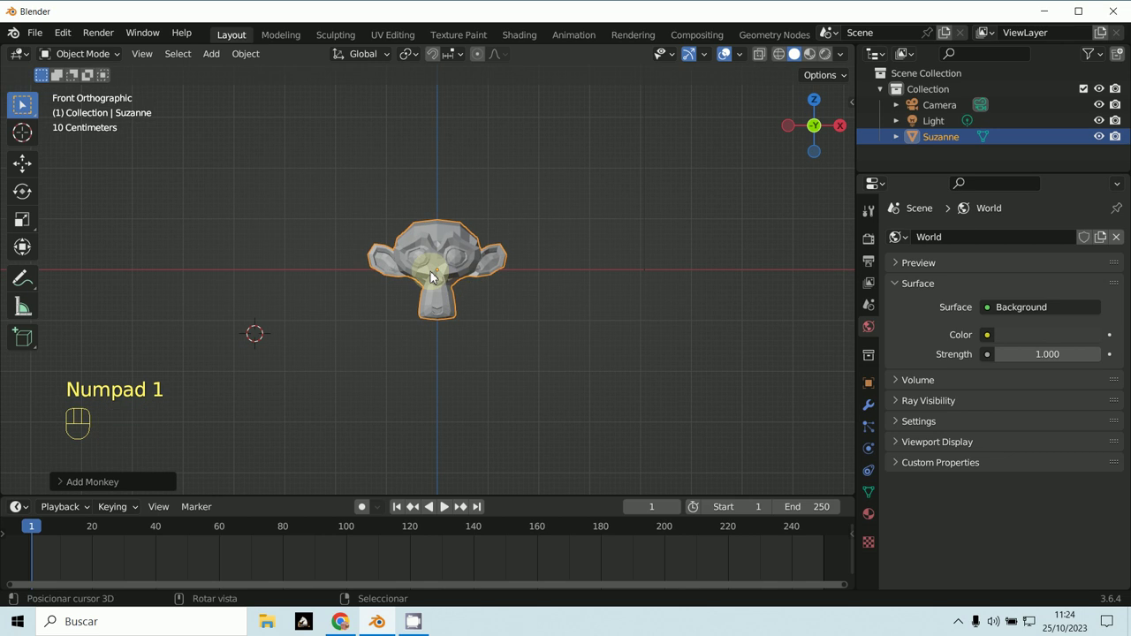
Step: Show Suzanne's transform sidebar and rotate her, cancelling once then confirming 9° around Z
{"action": "key", "text": "n"}
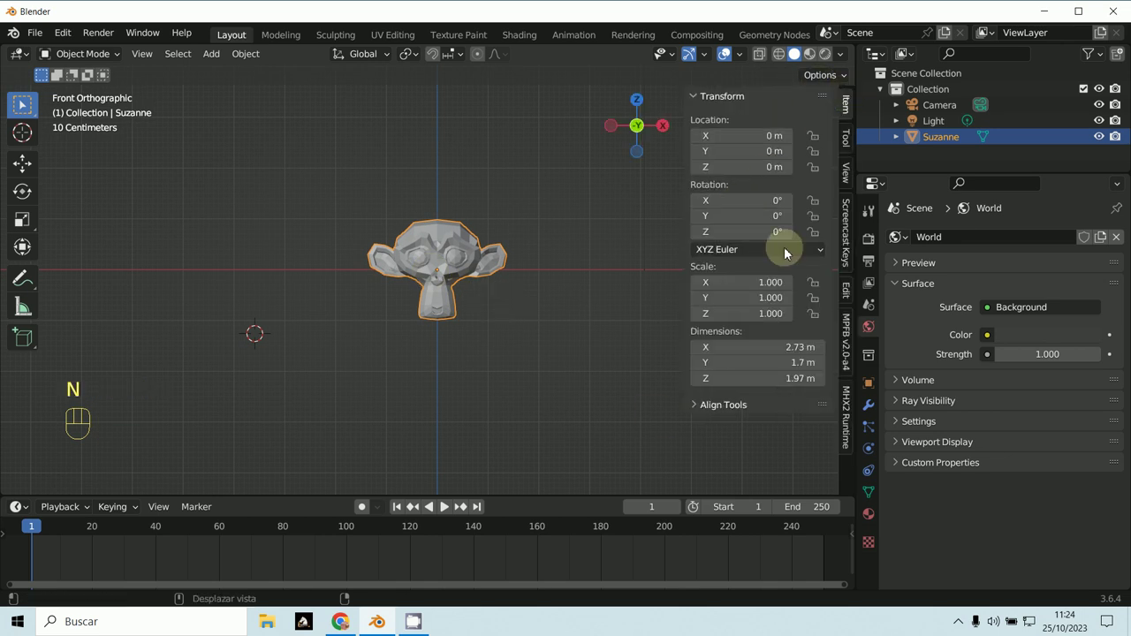
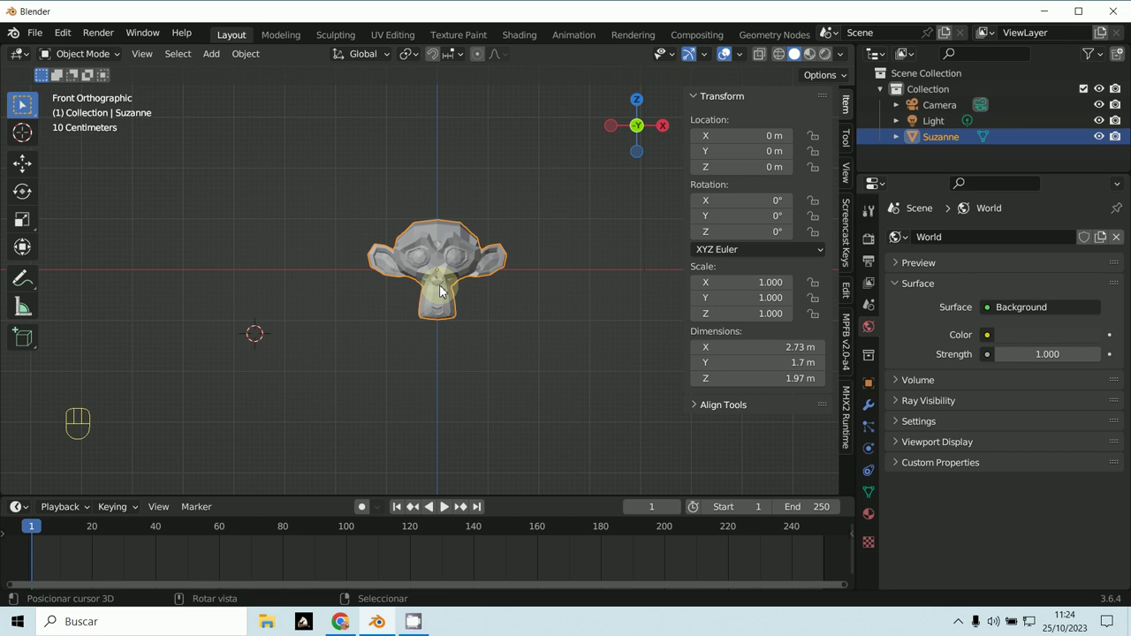
{"action": "key", "text": "r"}
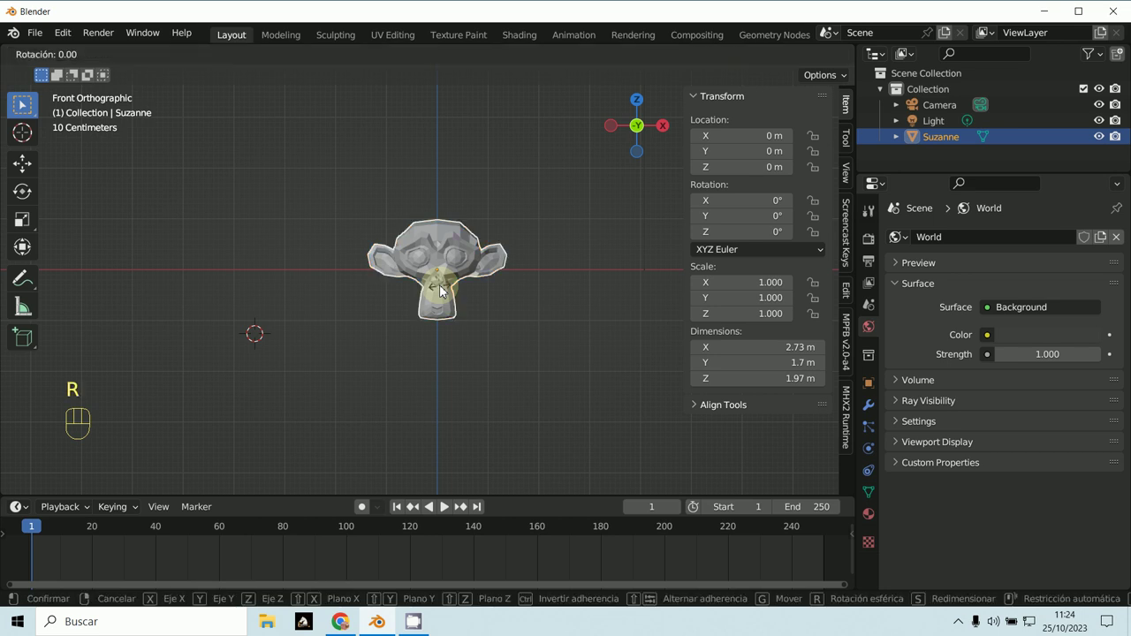
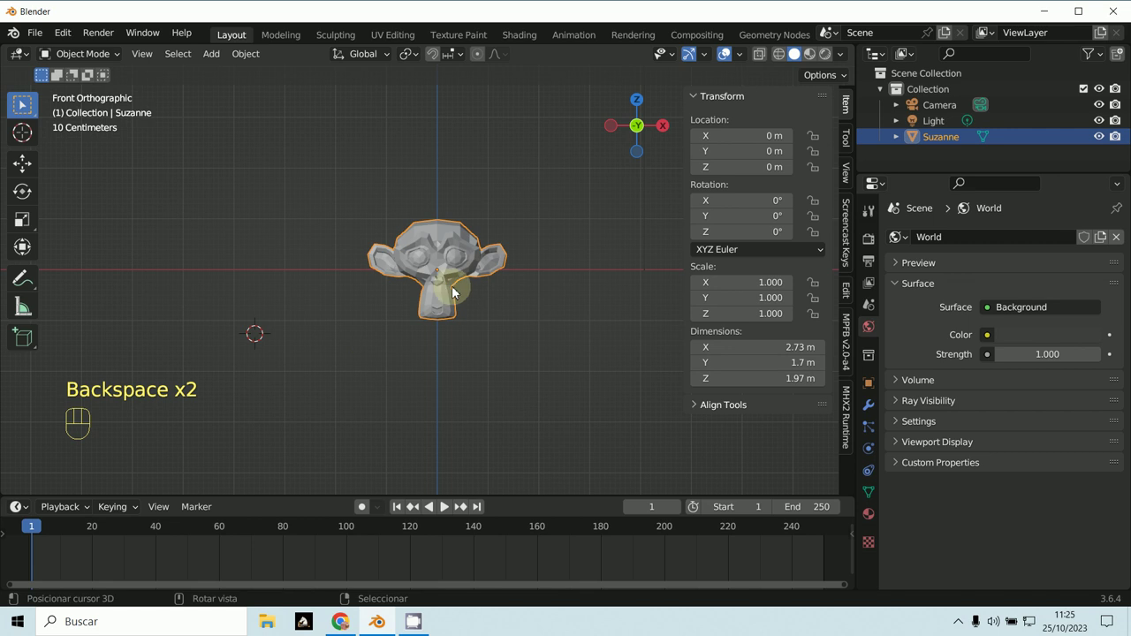
{"action": "key", "text": "r"}
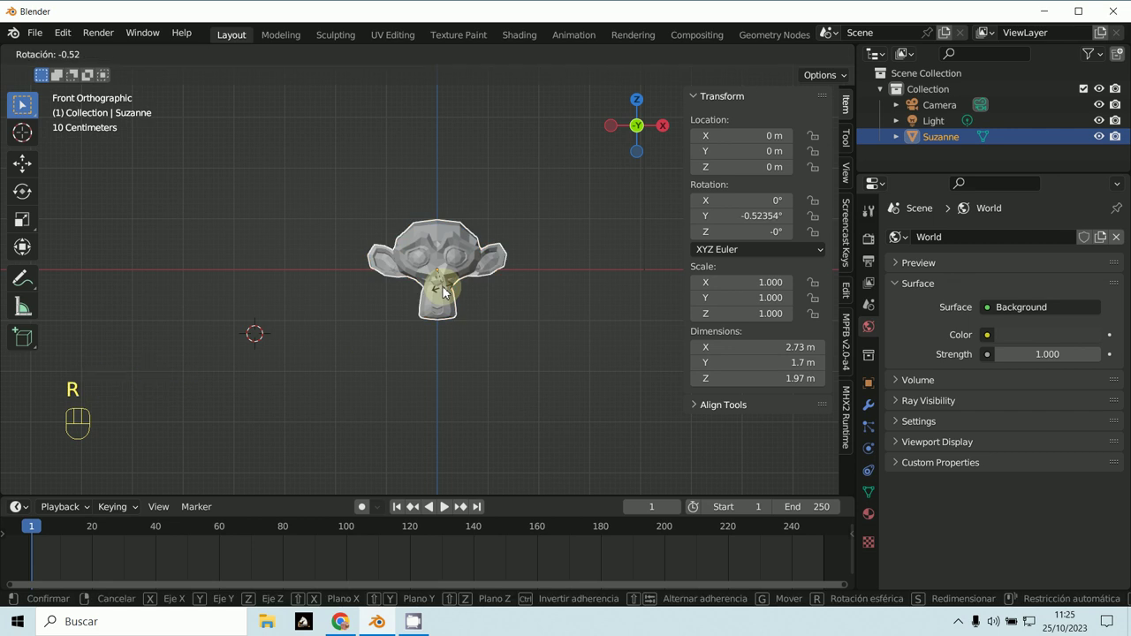
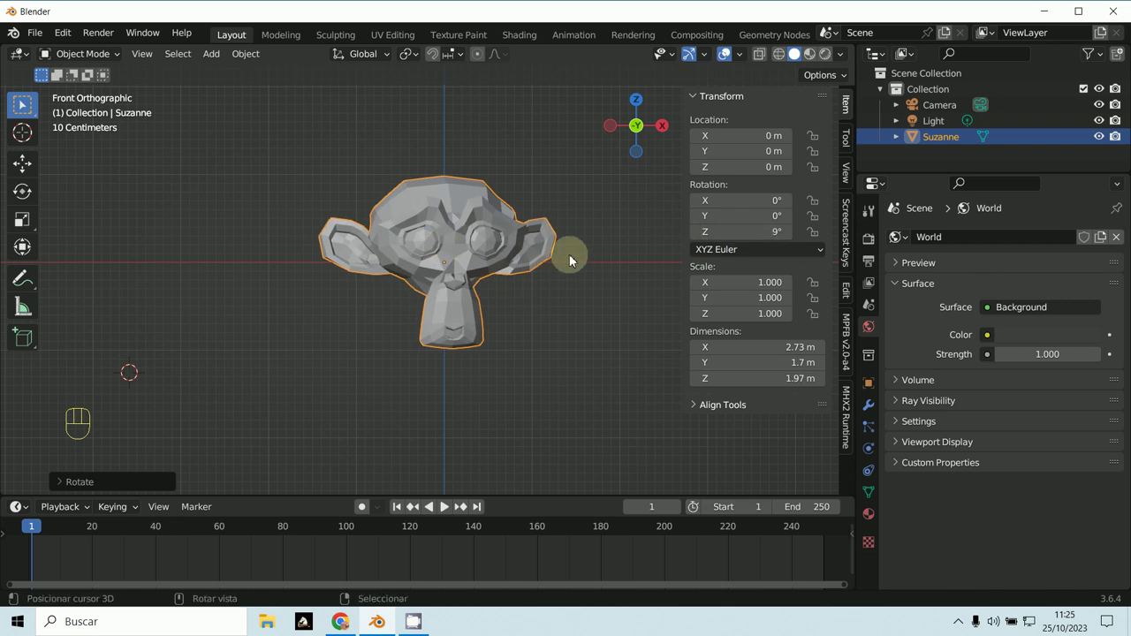
Step: Look through the scene camera, orbit away from it, and select the camera
{"action": "key", "text": "KP_0"}
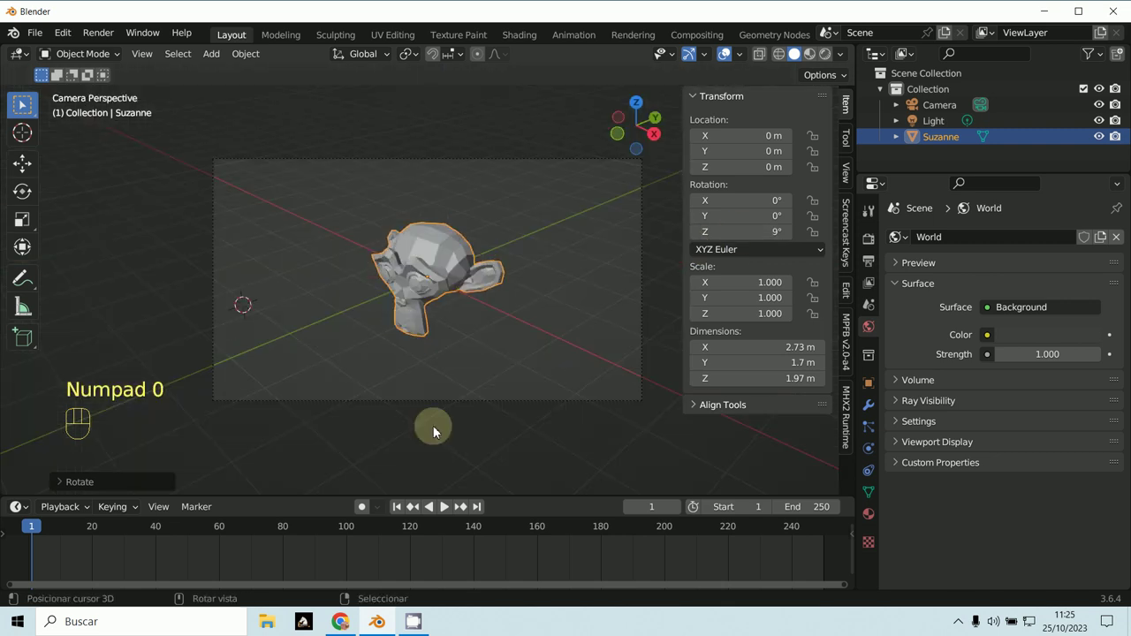
{"action": "key", "text": "KP_4"}
{"action": "key", "text": "KP_4"}
{"action": "key", "text": "KP_4"}
{"action": "left_click", "coordinate": [512, 410]}
Step: Switch between front and camera views with numpad 1 and 0 to test the orbit steps
{"action": "key", "text": "KP_1"}
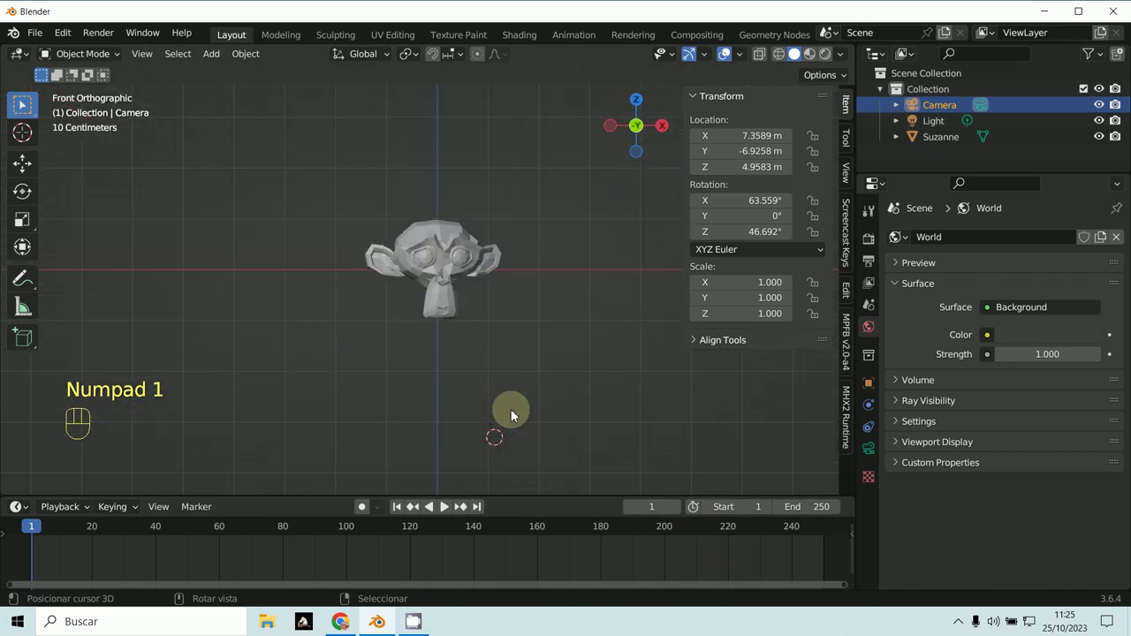
{"action": "key", "text": "KP_1"}
{"action": "left_click_drag", "start_coordinate": [540, 387], "coordinate": [539, 387]}
{"action": "key", "text": "Escape"}
{"action": "key", "text": "KP_1"}
{"action": "key", "text": "KP_1"}
{"action": "key", "text": "KP_1"}
{"action": "key", "text": "Escape"}
{"action": "key", "text": "KP_0"}
{"action": "key", "text": "KP_1"}
{"action": "key", "text": "KP_1"}
{"action": "key", "text": "KP_1"}
Step: Orbit around Suzanne in repeated numpad-4 steps to a perspective view from slightly above
{"action": "key", "text": "KP_4"}
{"action": "key", "text": "KP_4"}
{"action": "key", "text": "KP_4"}
{"action": "key", "text": "KP_4"}
{"action": "key", "text": "KP_4"}
{"action": "key", "text": "KP_4"}
{"action": "key", "text": "KP_4"}
{"action": "key", "text": "KP_4"}
{"action": "key", "text": "KP_4"}
{"action": "key", "text": "KP_4"}
{"action": "key", "text": "KP_4"}
{"action": "key", "text": "KP_4"}
{"action": "key", "text": "KP_4"}
{"action": "key", "text": "KP_4"}
{"action": "key", "text": "KP_4"}
{"action": "key", "text": "KP_4"}
{"action": "key", "text": "KP_4"}
{"action": "key", "text": "KP_4"}
{"action": "key", "text": "Escape"}
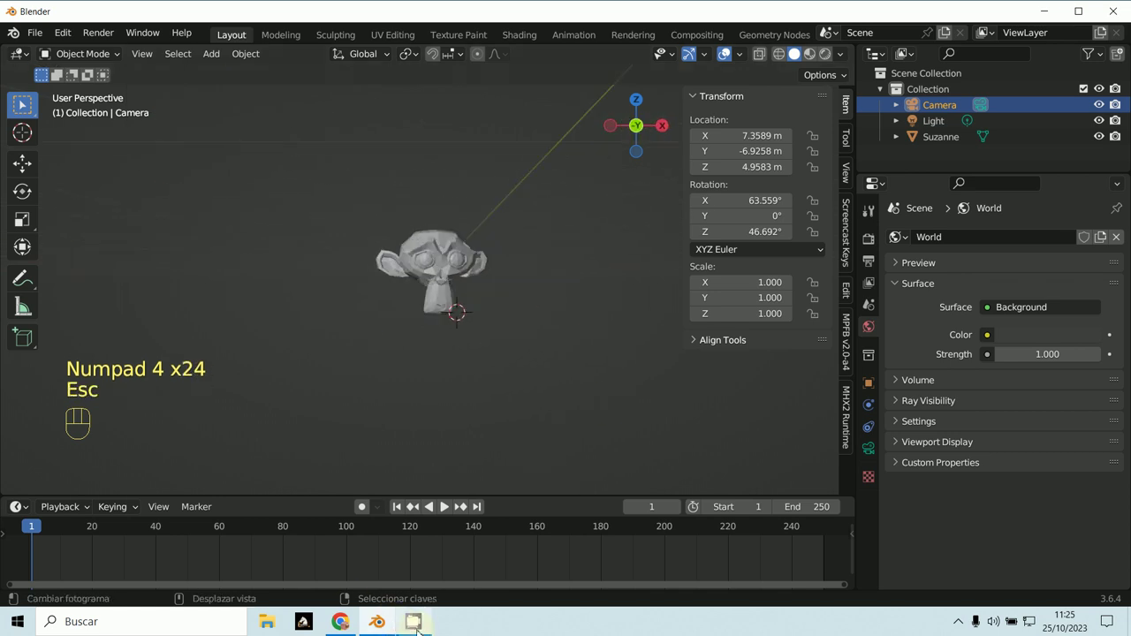